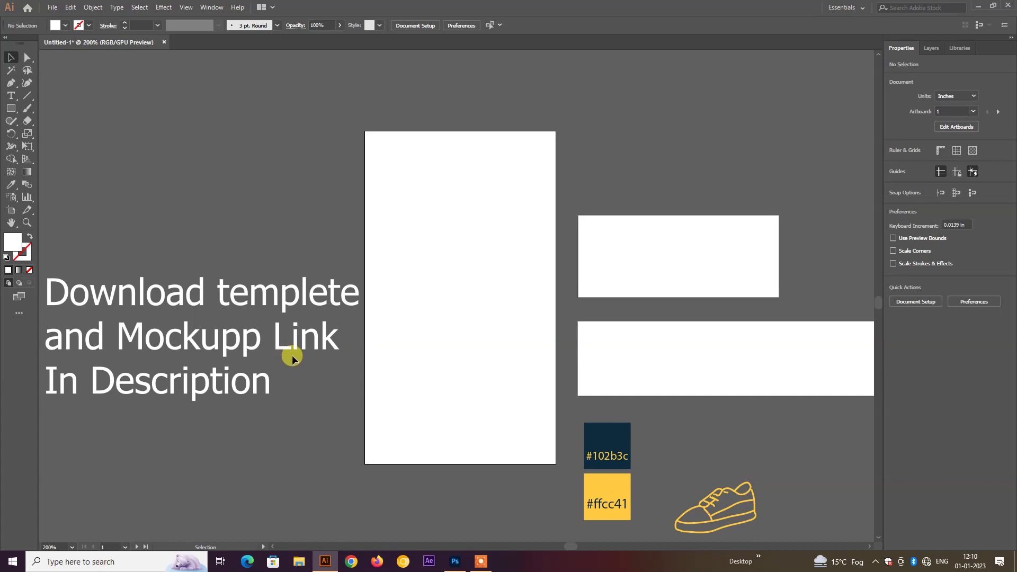
- Select the tall front-panel rectangle to fill it navy #102b3c with no stroke
left_click(374, 361)
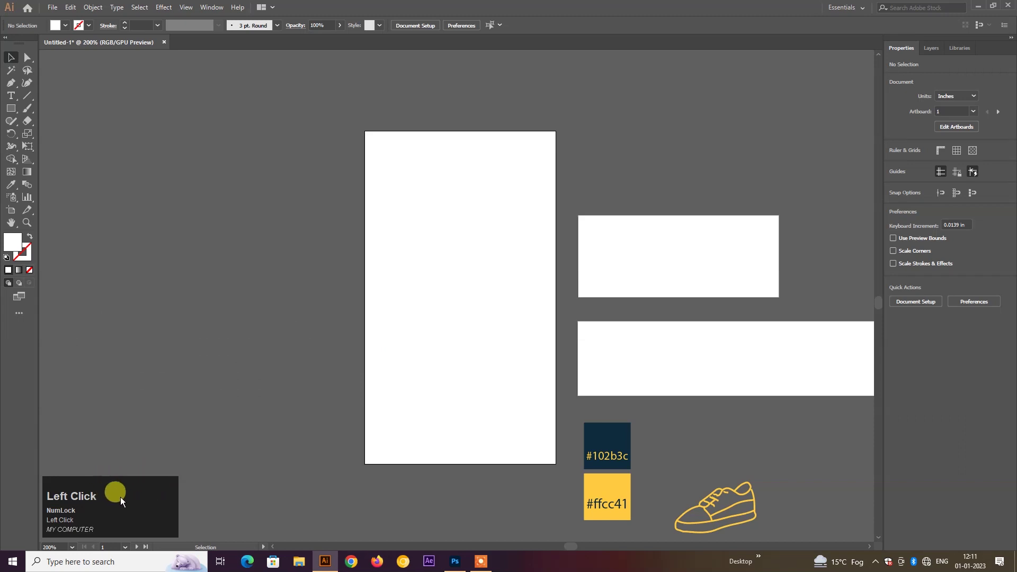
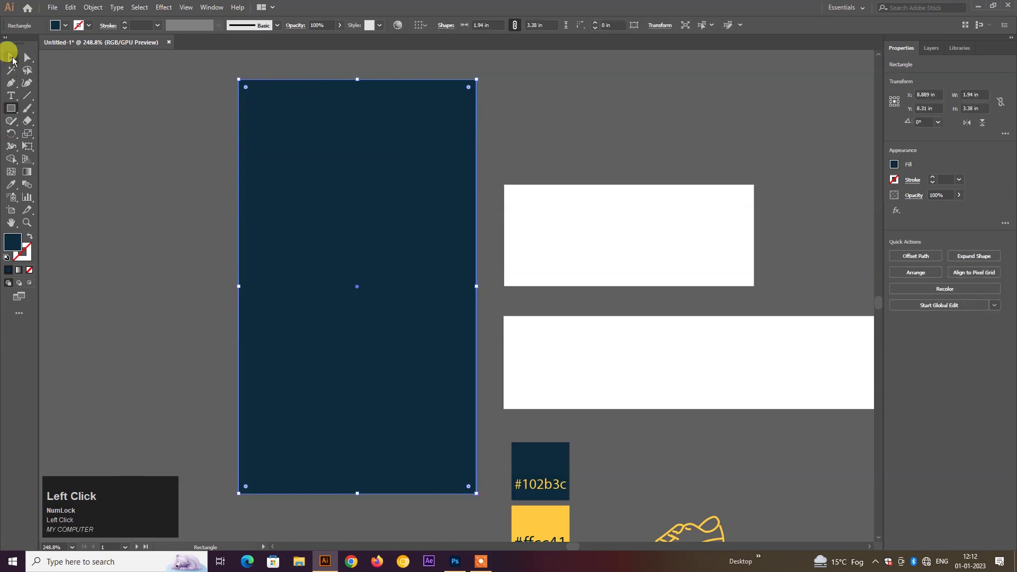
- Switch back to the Selection tool to arrange the yellow rectangles over the navy panel
right_click(307, 161)
left_click(368, 326)
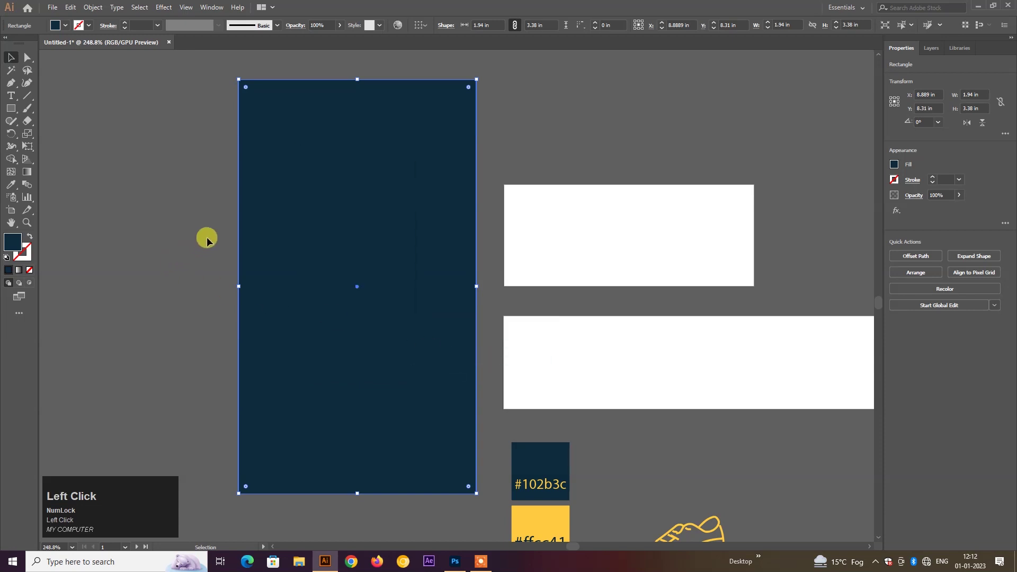
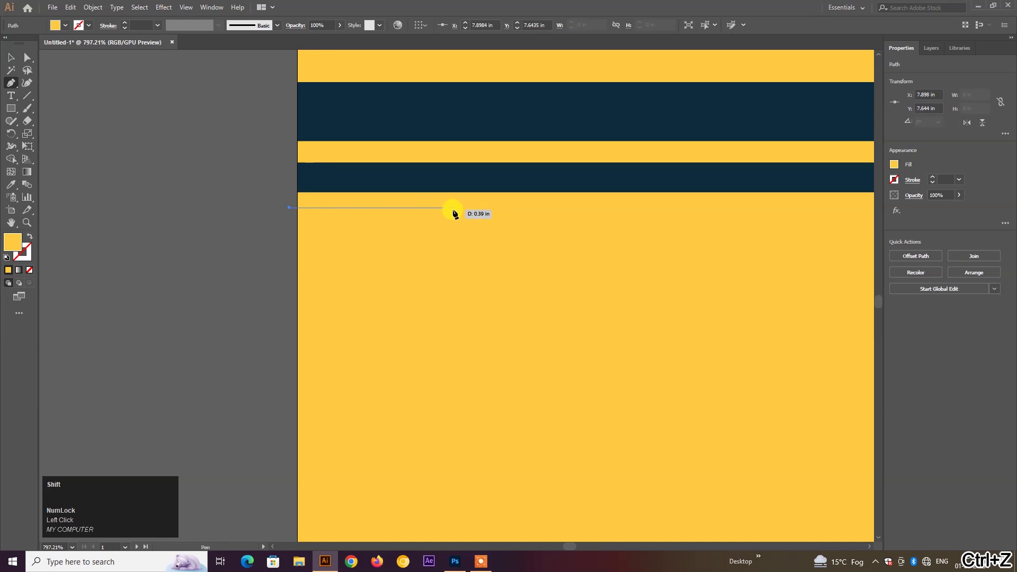
- Return to the Selection tool to adjust the freshly drawn stripe line
left_click(487, 215)
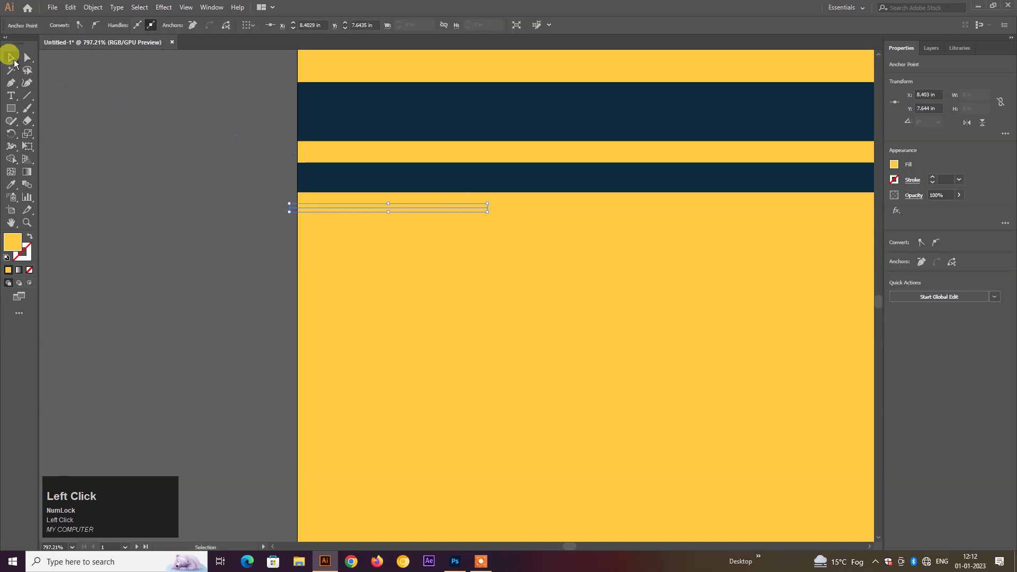
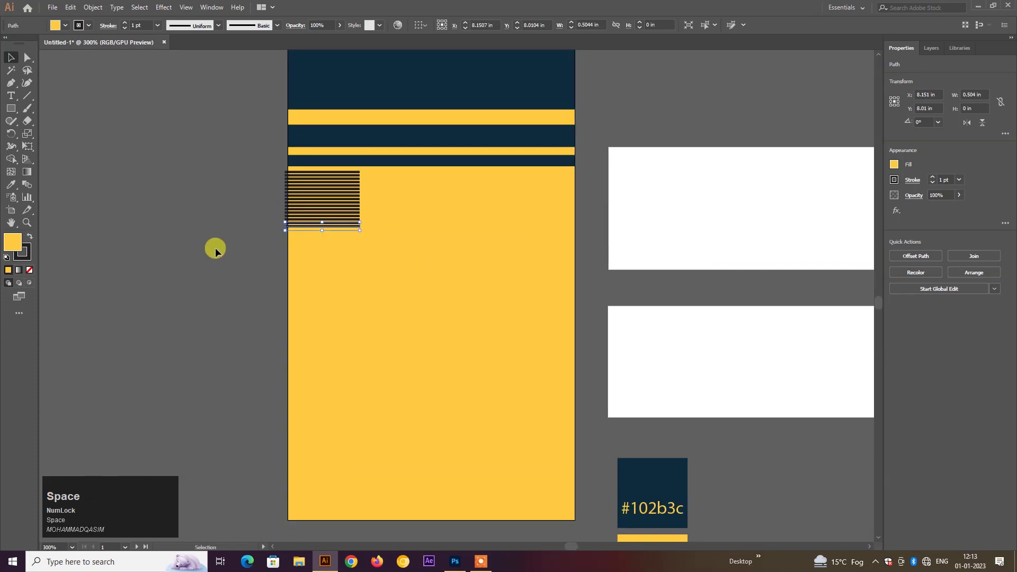
- Undo a stray selection drag and marquee-select the horizontal stripe block for copying
left_click_drag(219, 251, 326, 266)
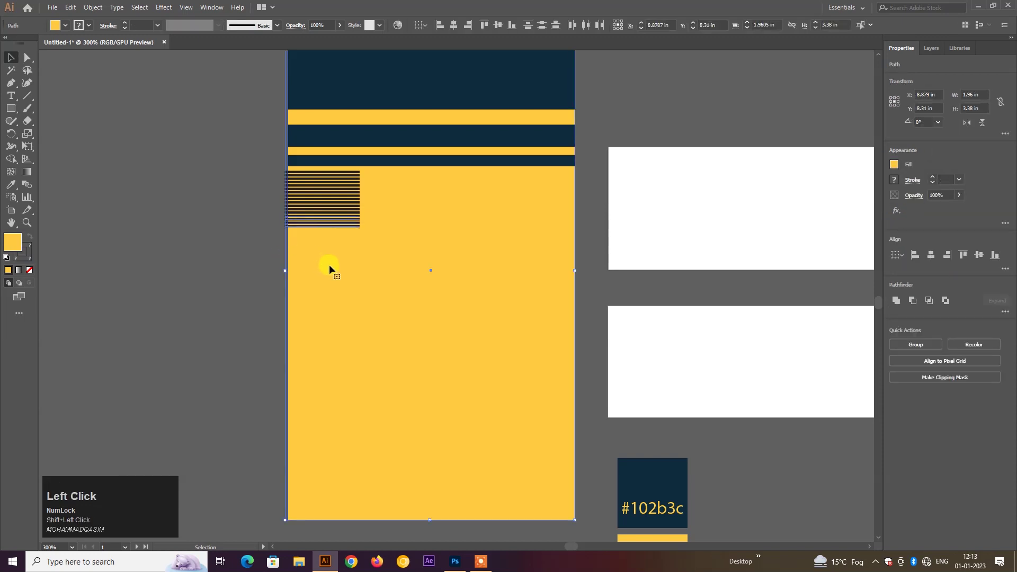
key("ctrl+z")
left_click_drag(322, 252, 351, 239)
left_click(357, 167)
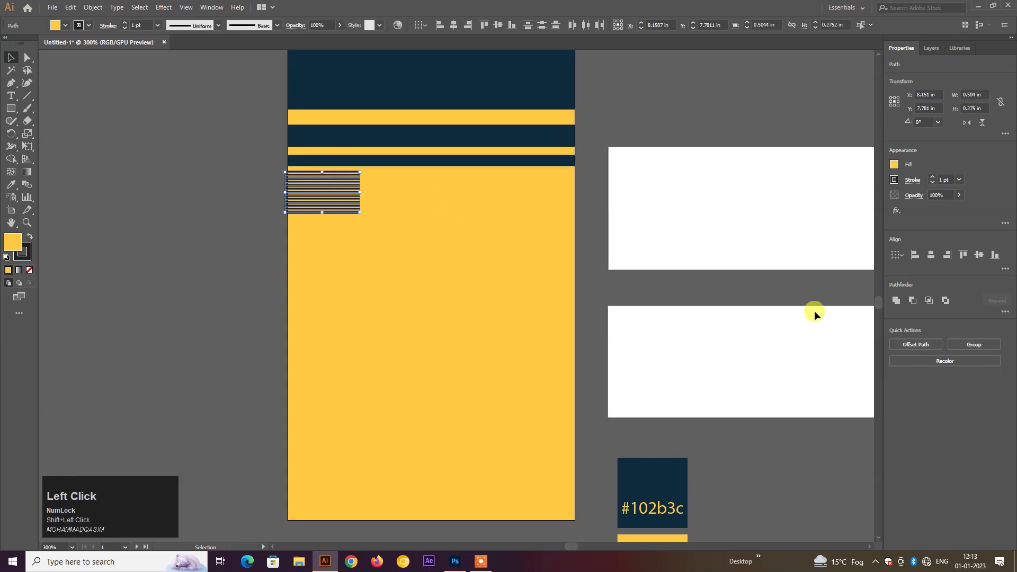
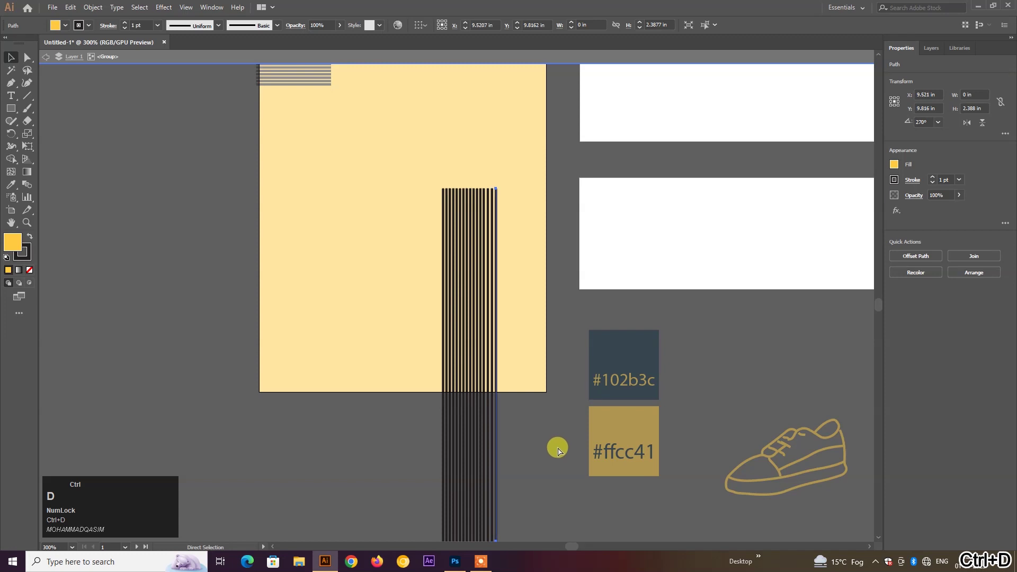
- Leave the line group's isolation mode and grab the vertical line block's bottom edge
left_click_drag(558, 453, 700, 381)
left_click(699, 381)
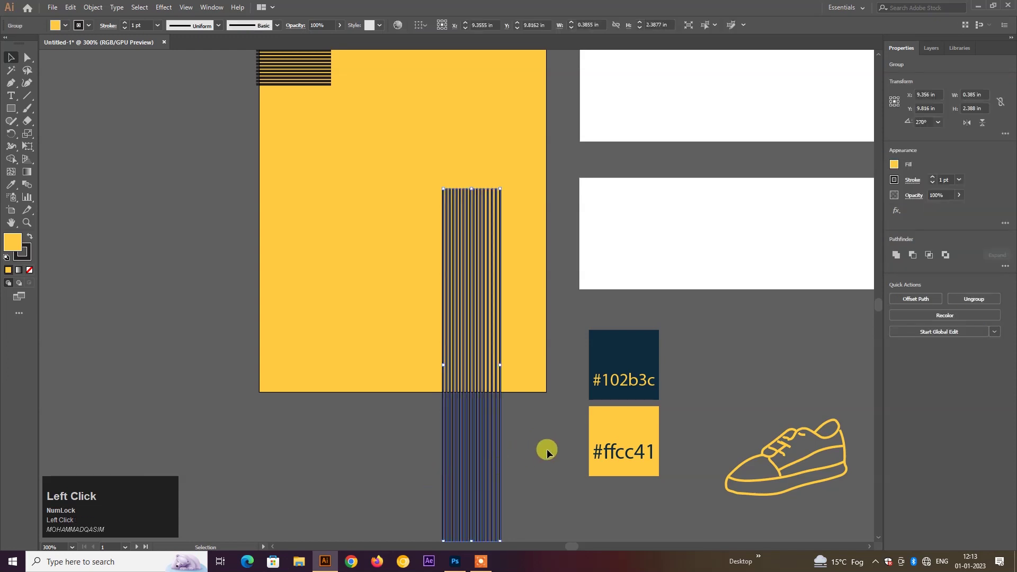
key("space")
left_click(479, 453)
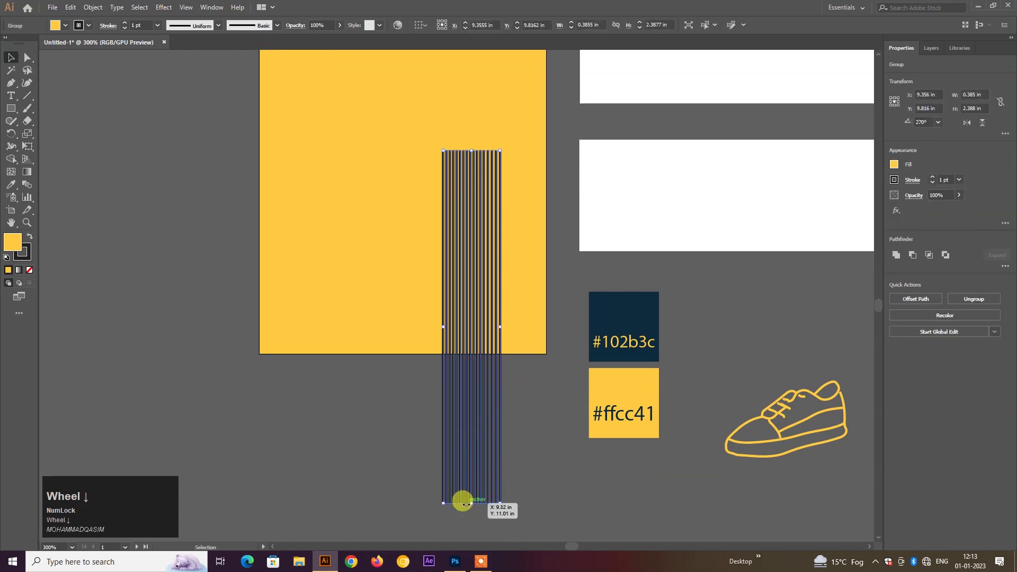
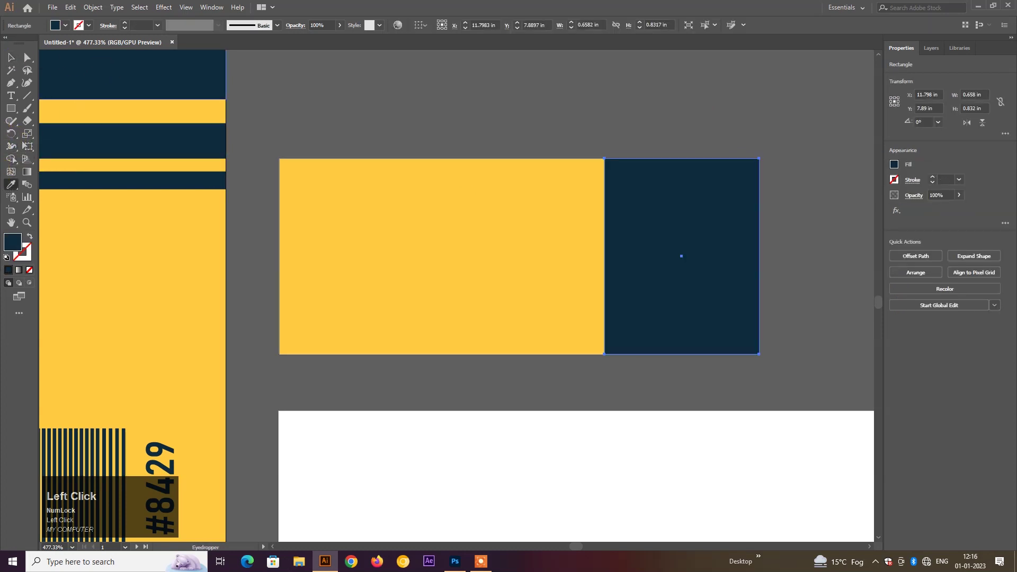
- Clear the selection to review the finished side panel
left_click(443, 138)
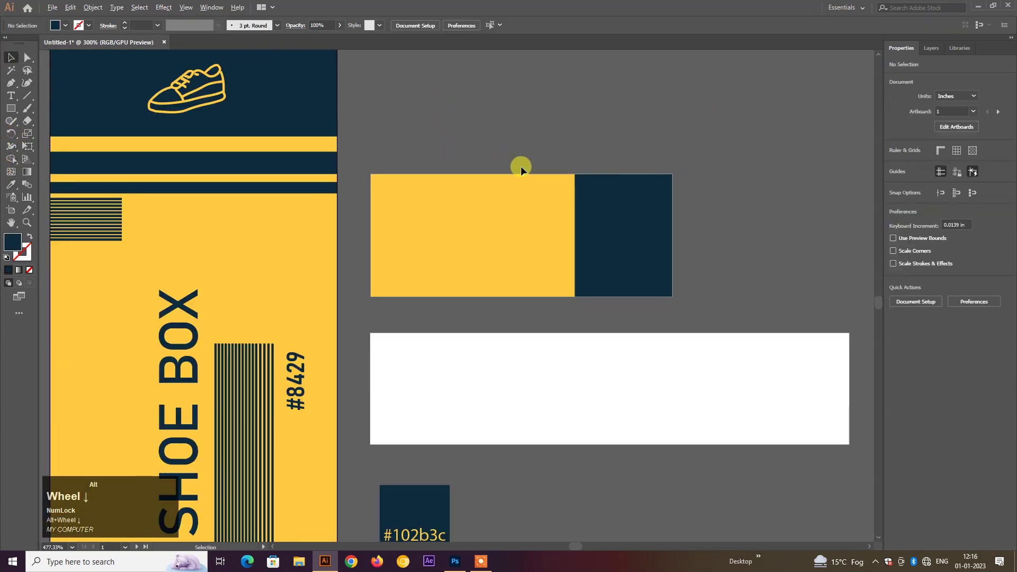
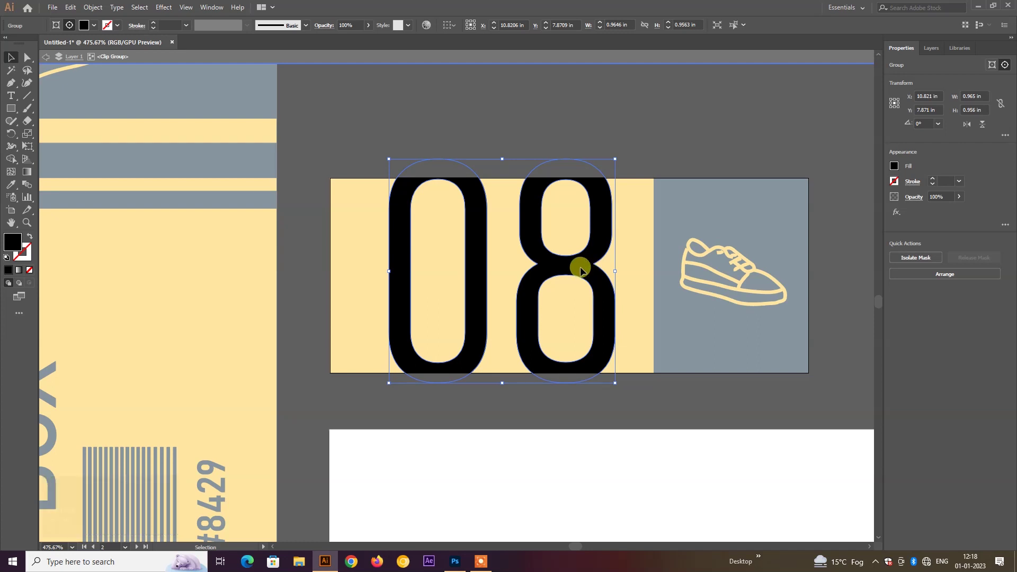
- Select the 08 numerals inside the clipped group and nudge them into position
left_click_drag(584, 270, 586, 273)
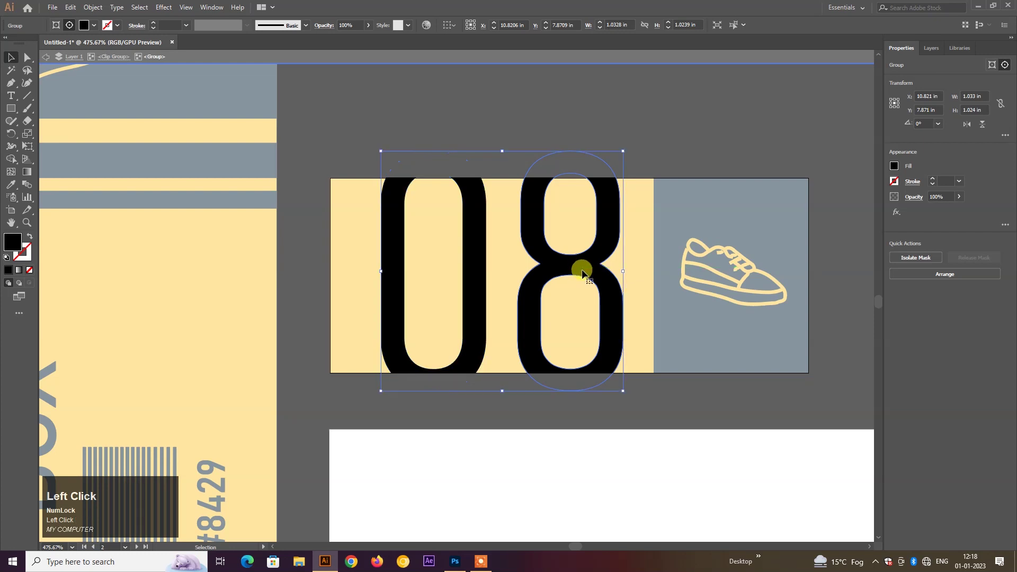
left_click(473, 256)
key("Down")
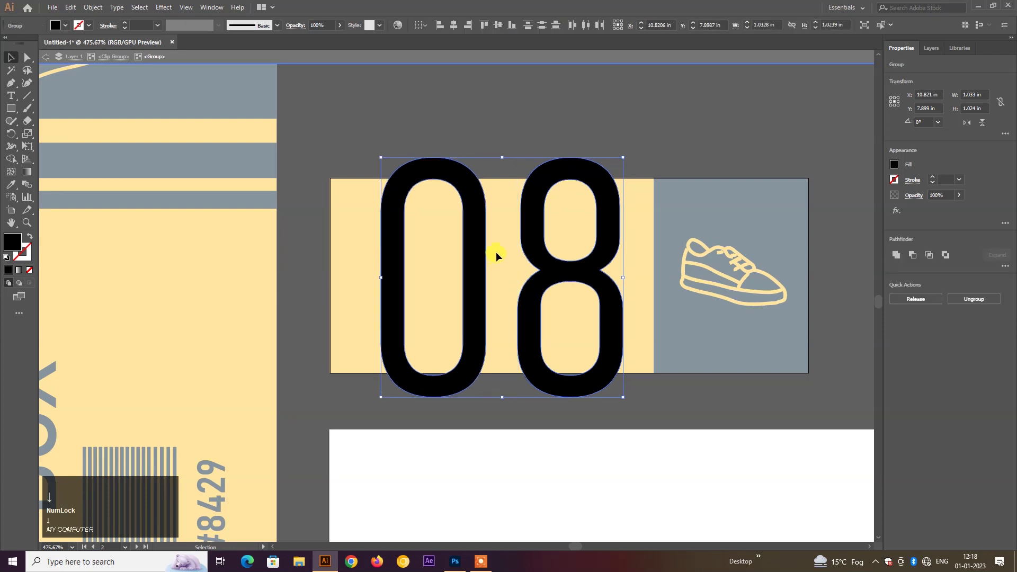
key("Up")
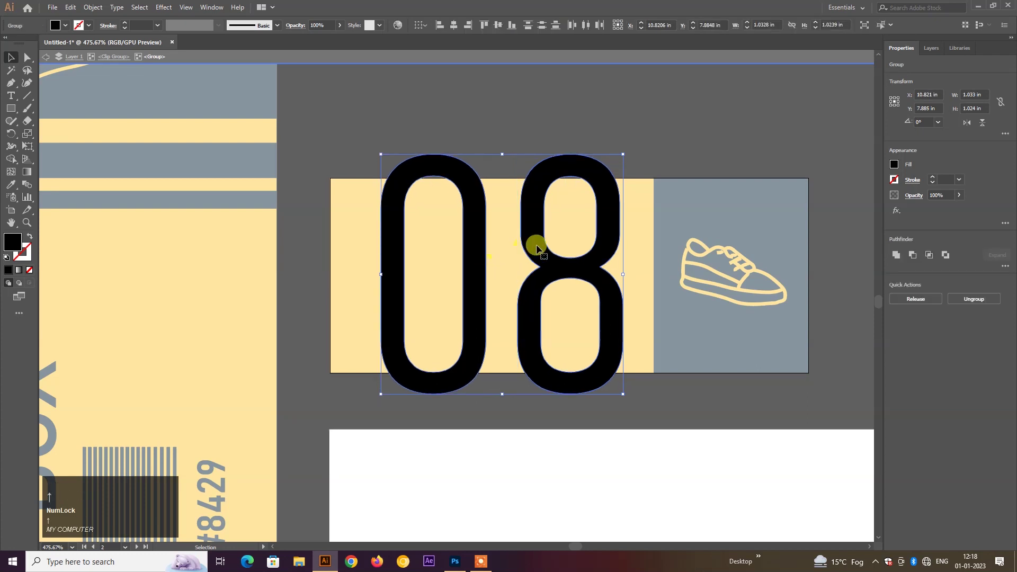
left_click_drag(540, 248, 572, 263)
- Lower the 08 numerals' opacity to 22% in the Properties panel
left_click_drag(571, 260, 571, 259)
left_click_drag(572, 259, 967, 201)
left_click_drag(966, 202, 637, 107)
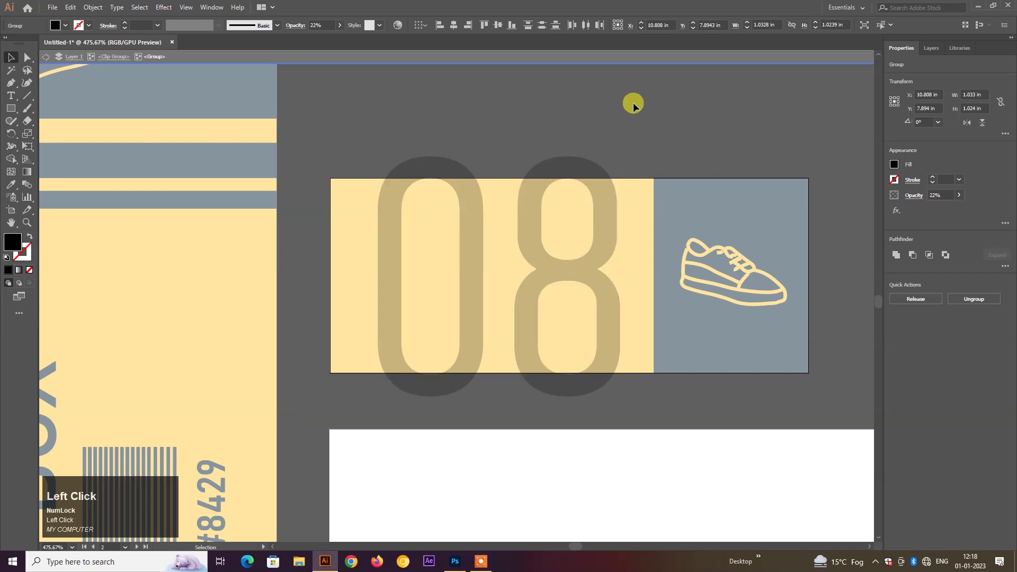
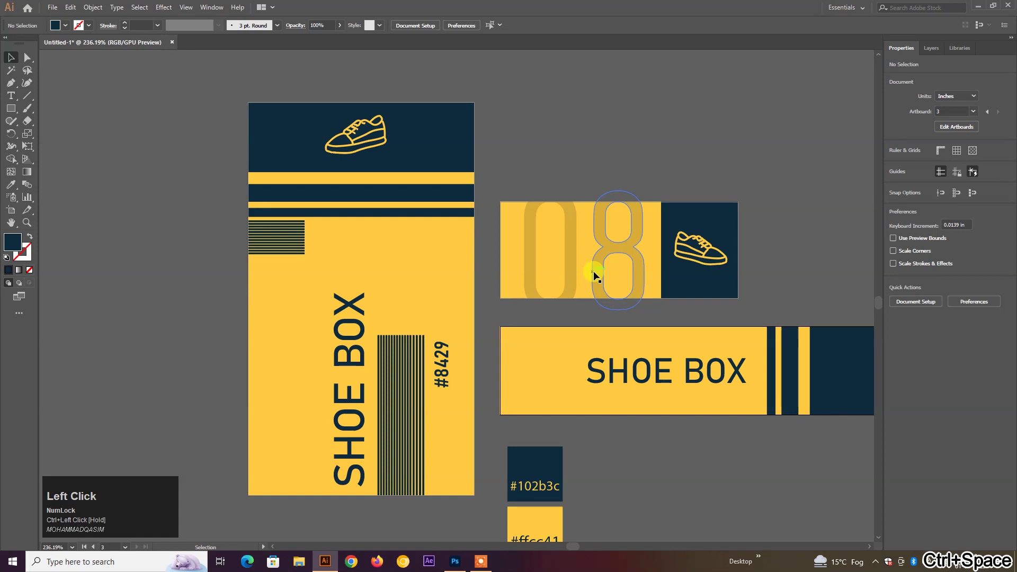
- Deselect the numerals and return to whole-object selection before leaving Illustrator
key("F7")
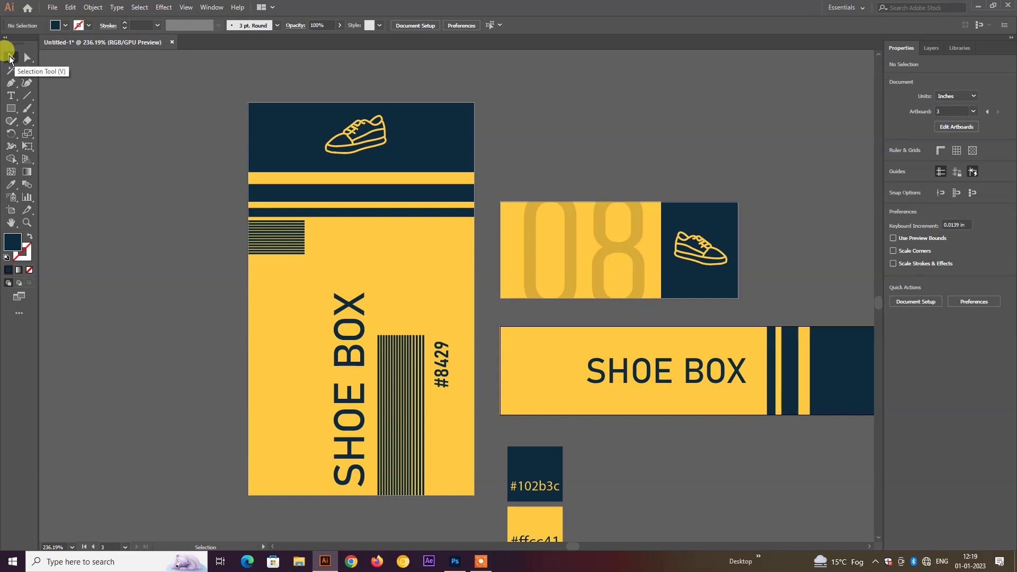
key("F7")
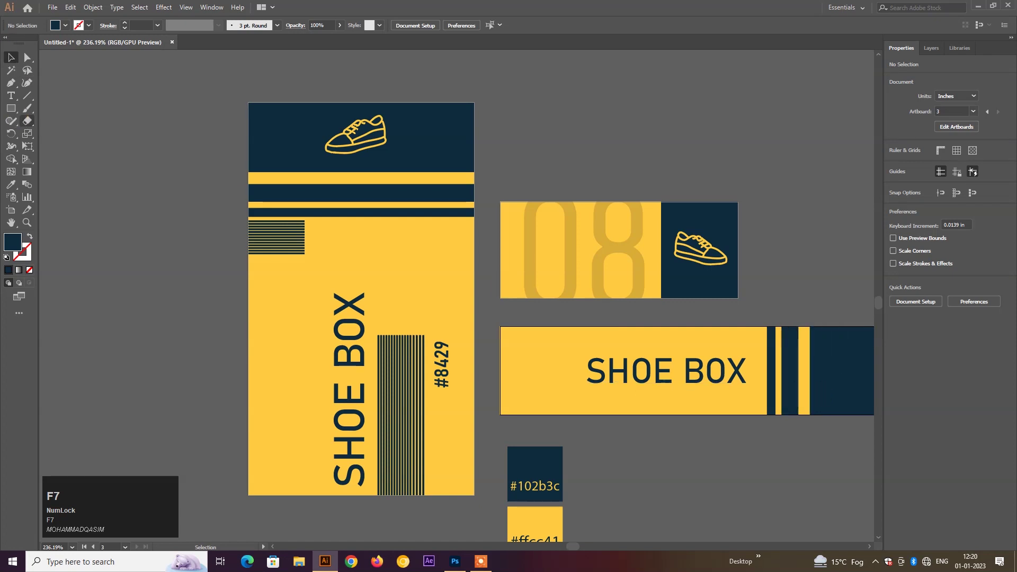
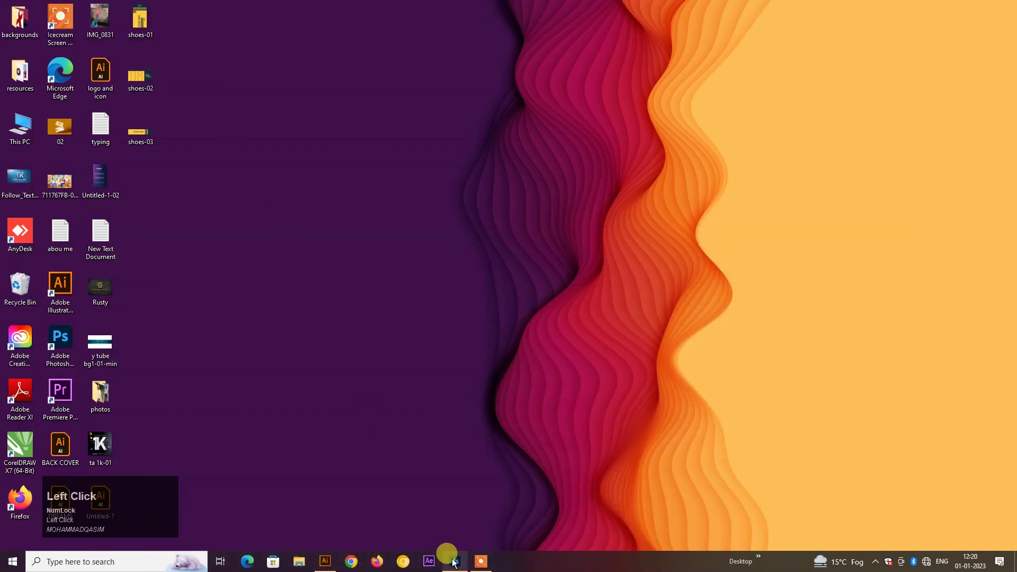
- Bring the shoe box mockup forward and expand its Place Your Design Here layer group
left_click(455, 562)
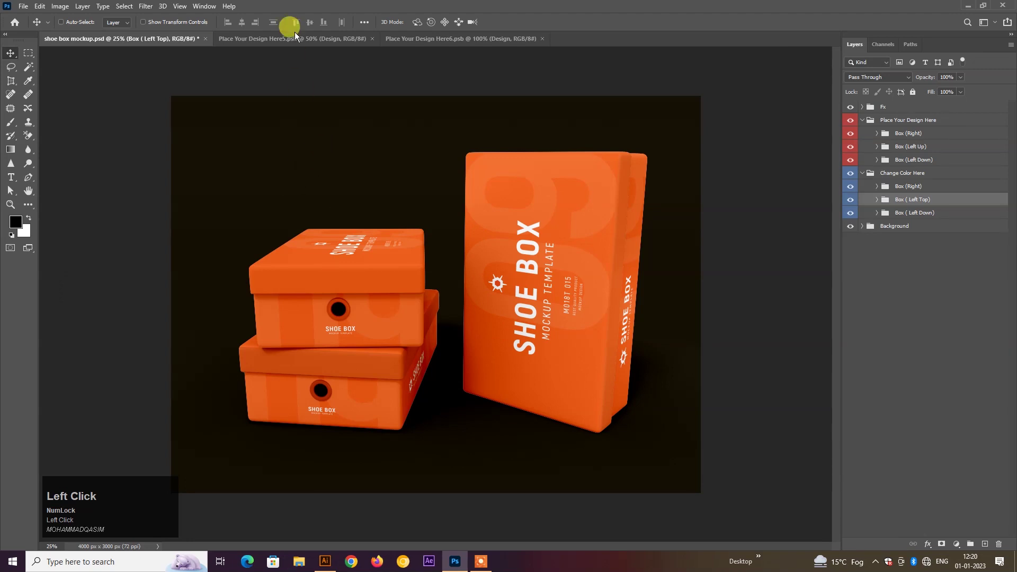
left_click(379, 44)
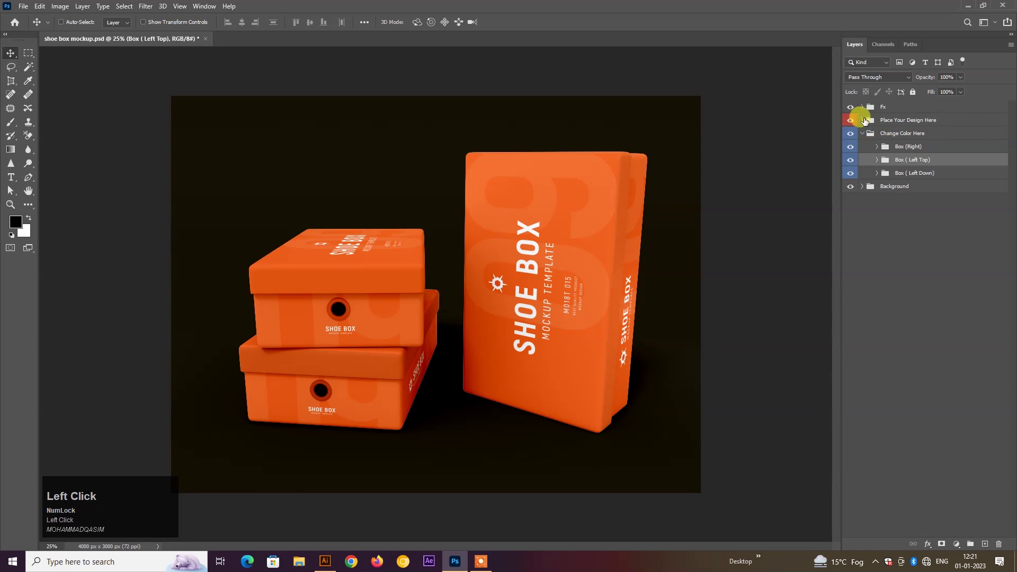
left_click(863, 121)
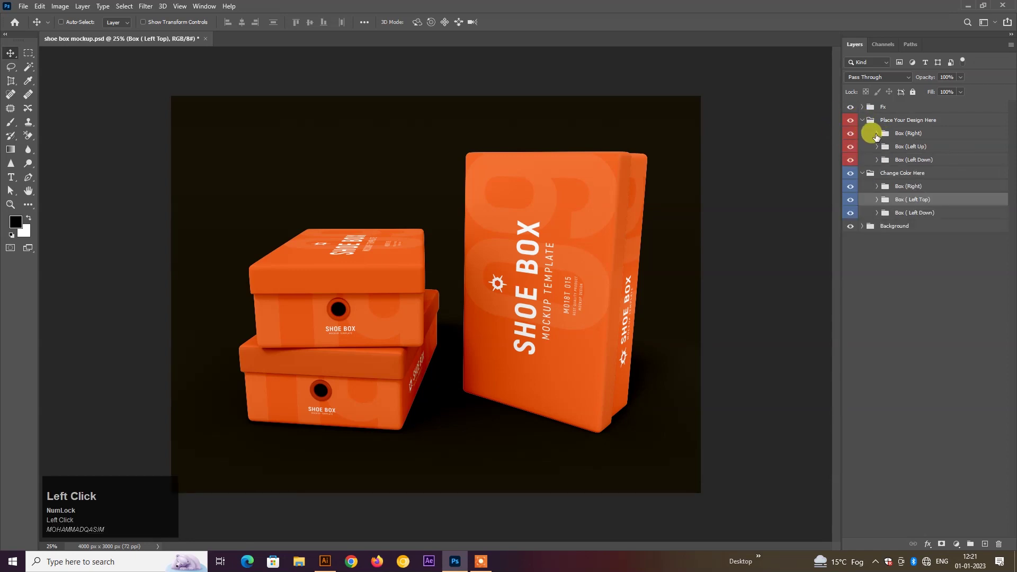
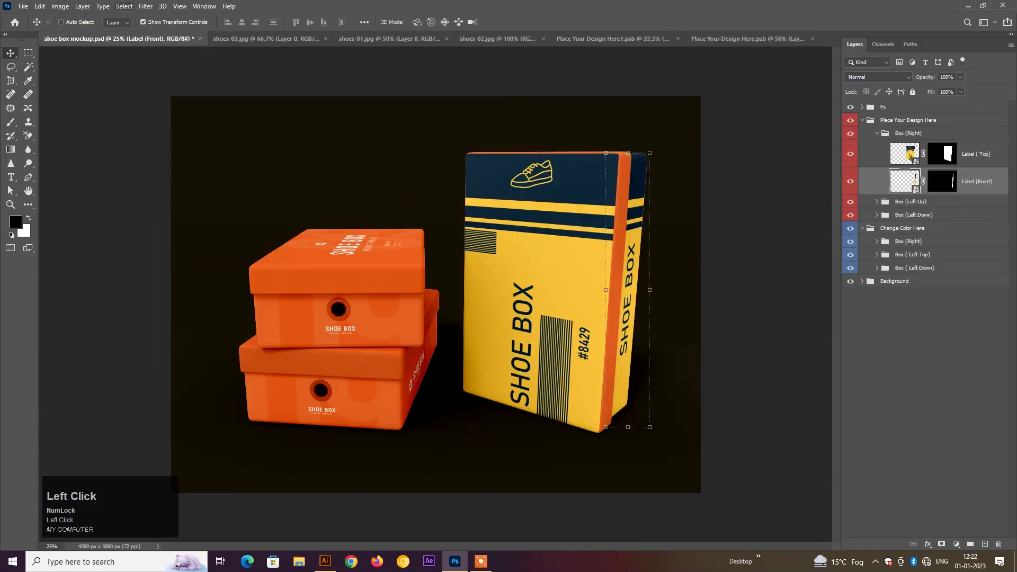
- Switch to the shoes-02.jpg label image tab
left_click(151, 27)
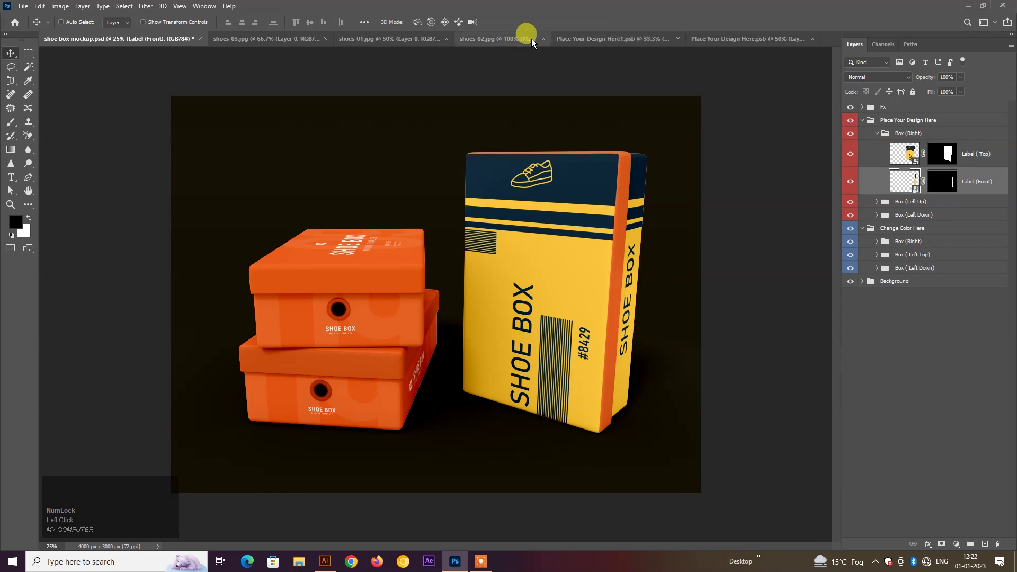
- Expand the Box (Left Up) group to expose its top and side label layers
left_click(525, 40)
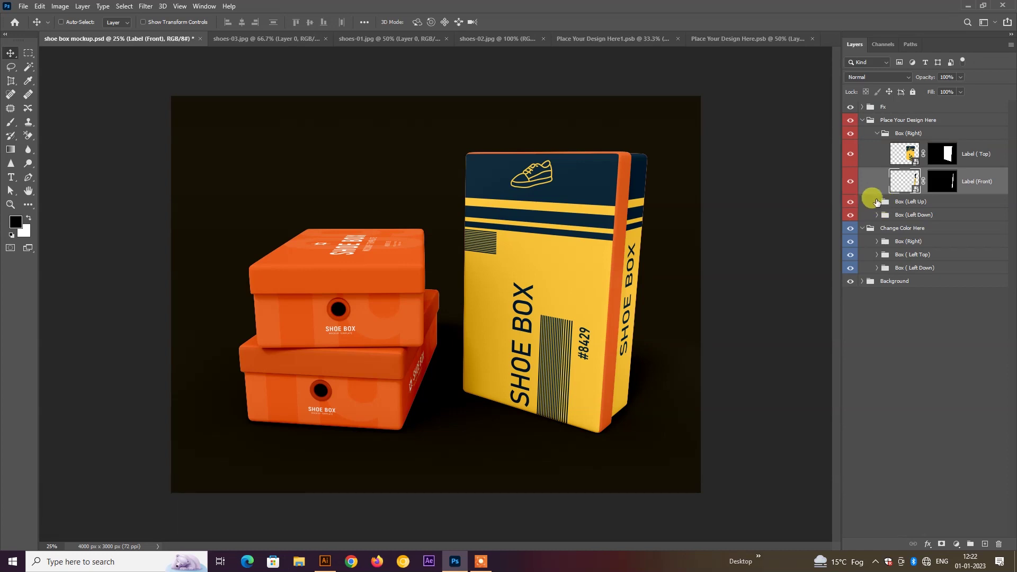
left_click(877, 204)
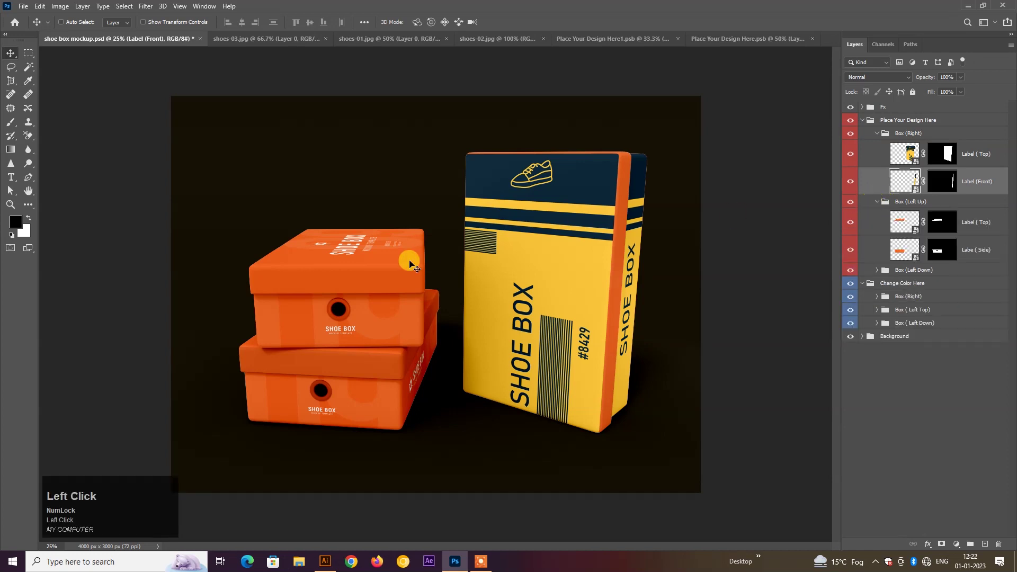
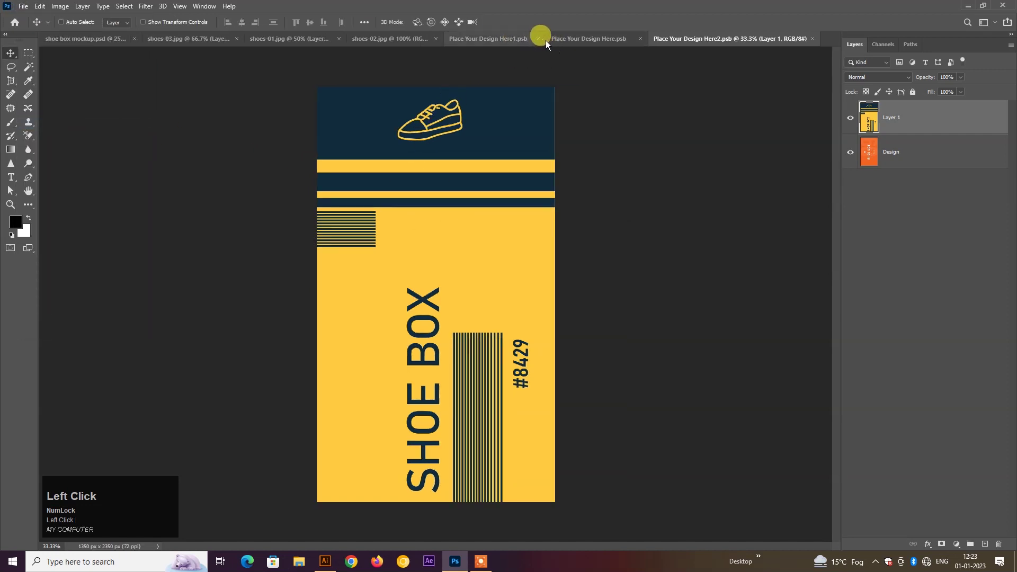
- Drop the navy-and-yellow 08 sneaker label into the side label document and begin free-transforming it to fit
left_click(128, 40)
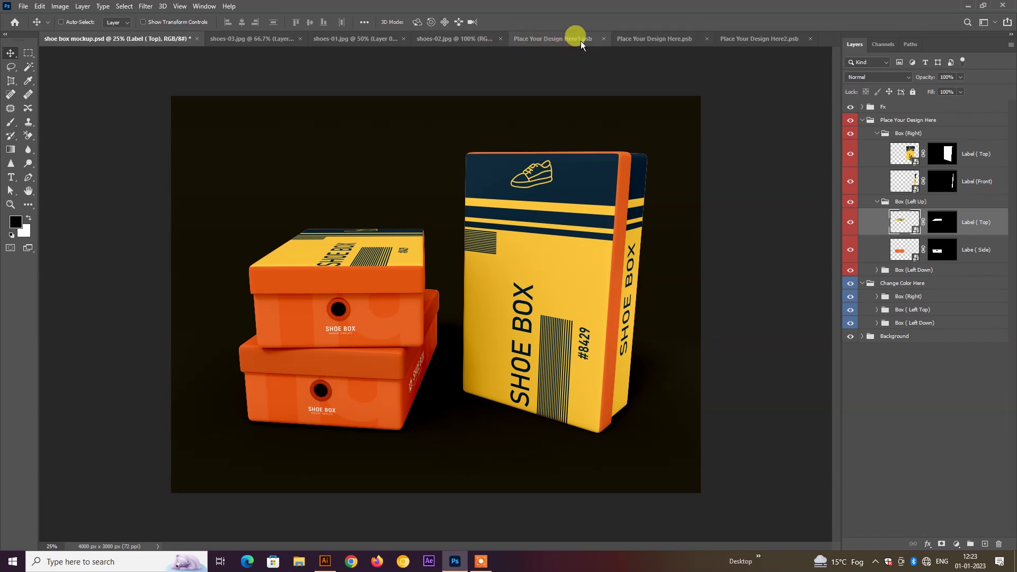
left_click_drag(605, 41, 425, 301)
key("ctrl+t")
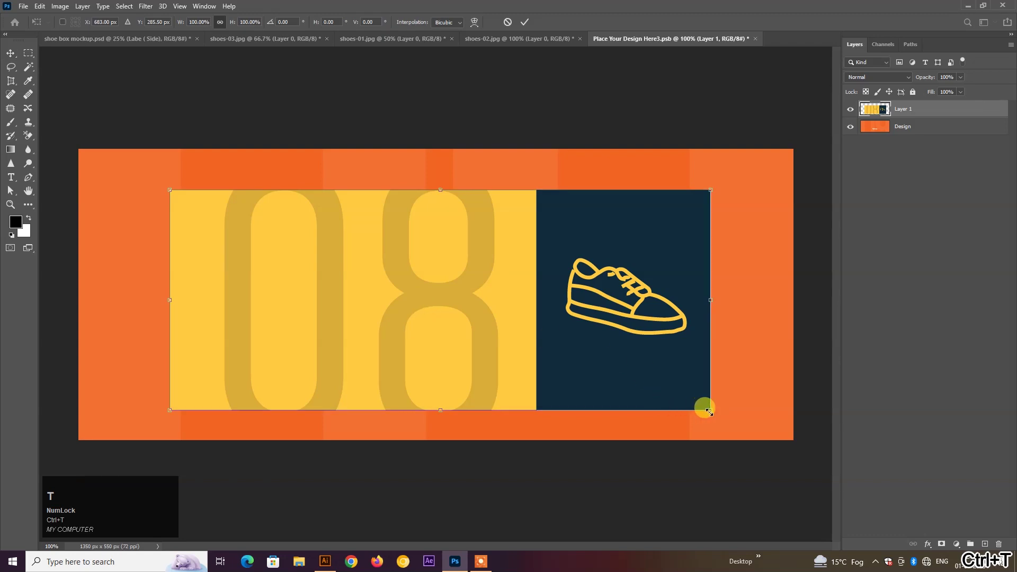
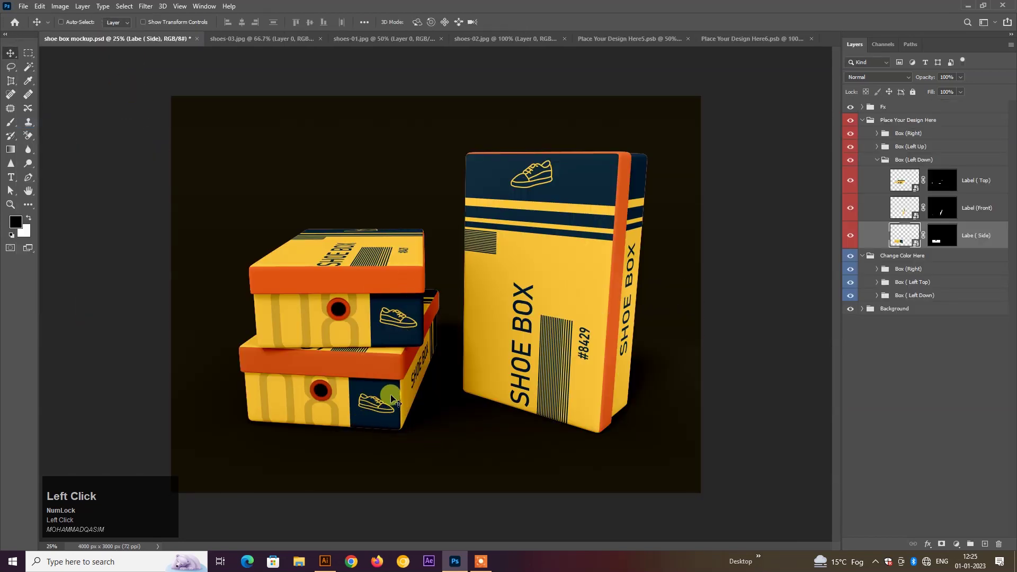
- Confirm yellow on the tall box's cover, then edit the upper box's Inside colour fill to sample yellow
left_click(817, 41)
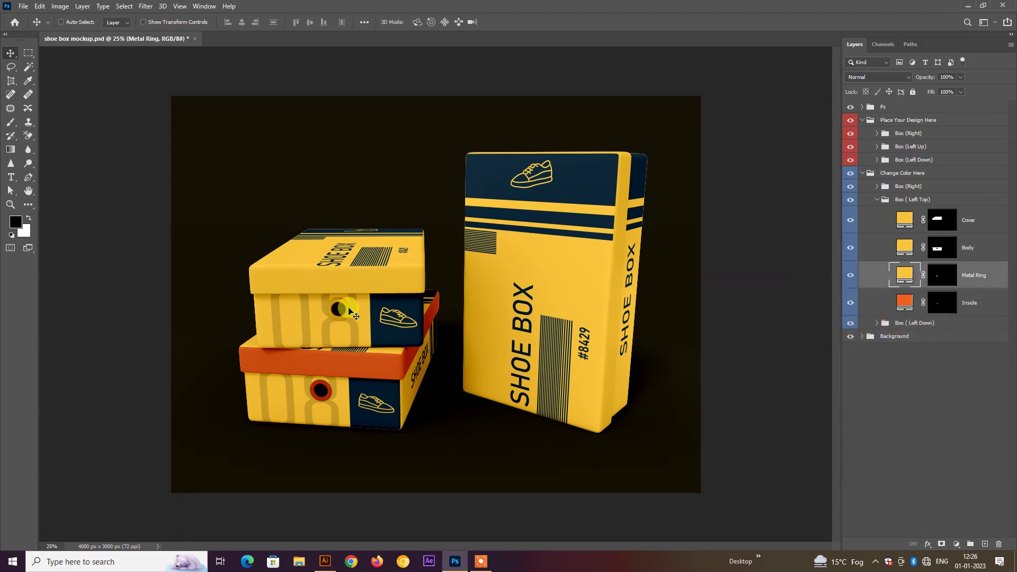
left_click(906, 300)
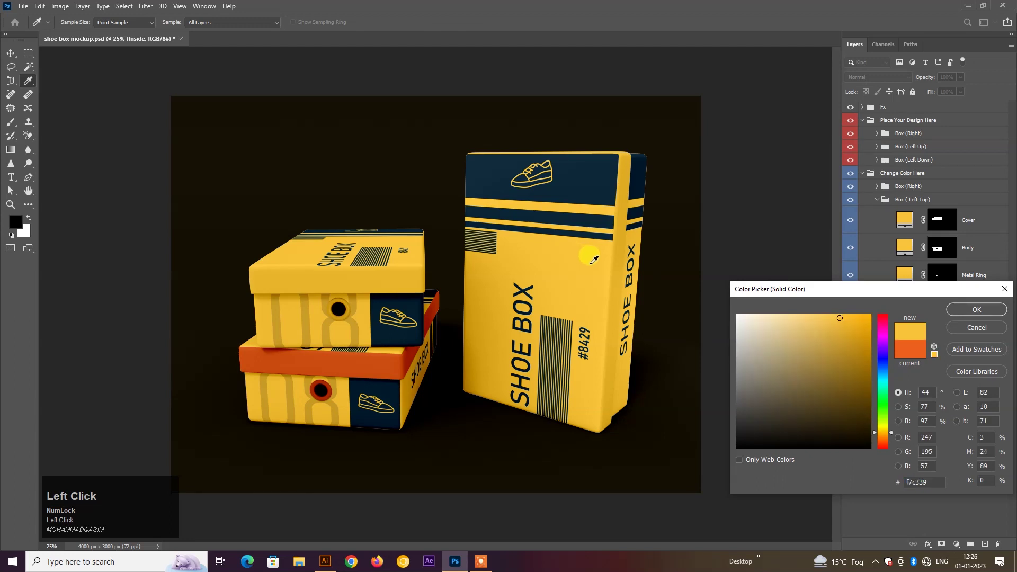
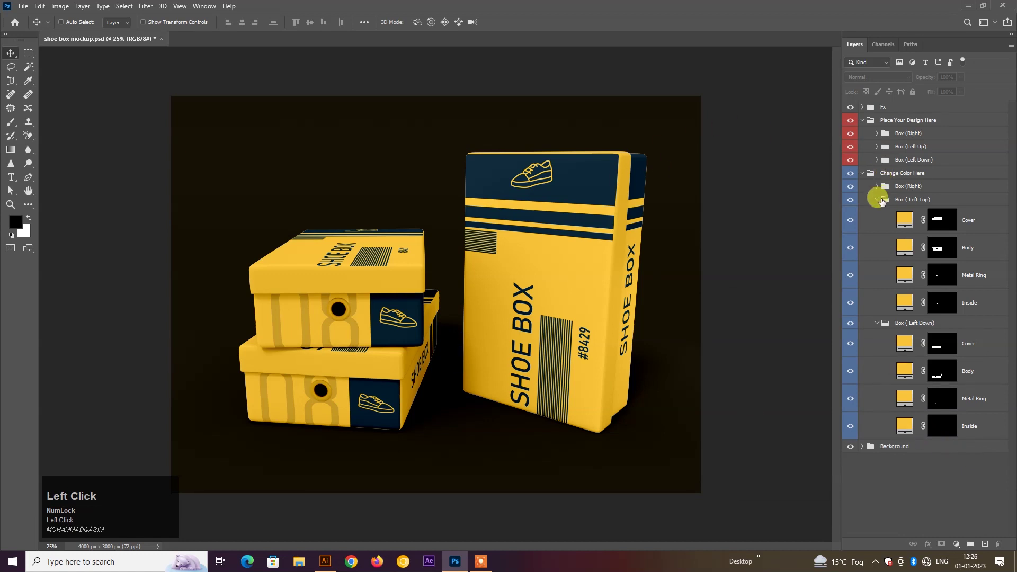
- Inside the Background group, change the Color fill layer from near-black to the label's yellow
left_click(878, 201)
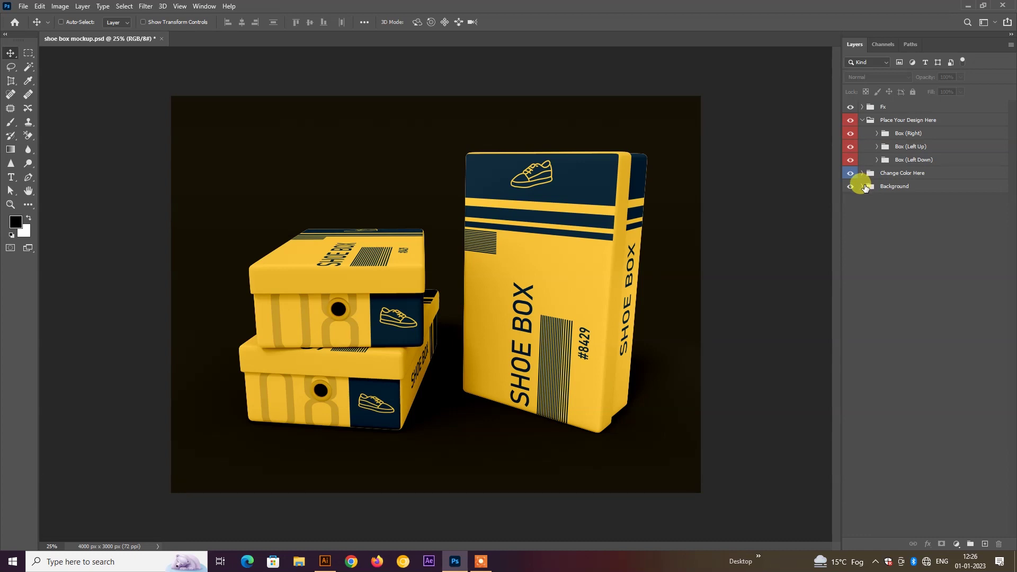
left_click(865, 188)
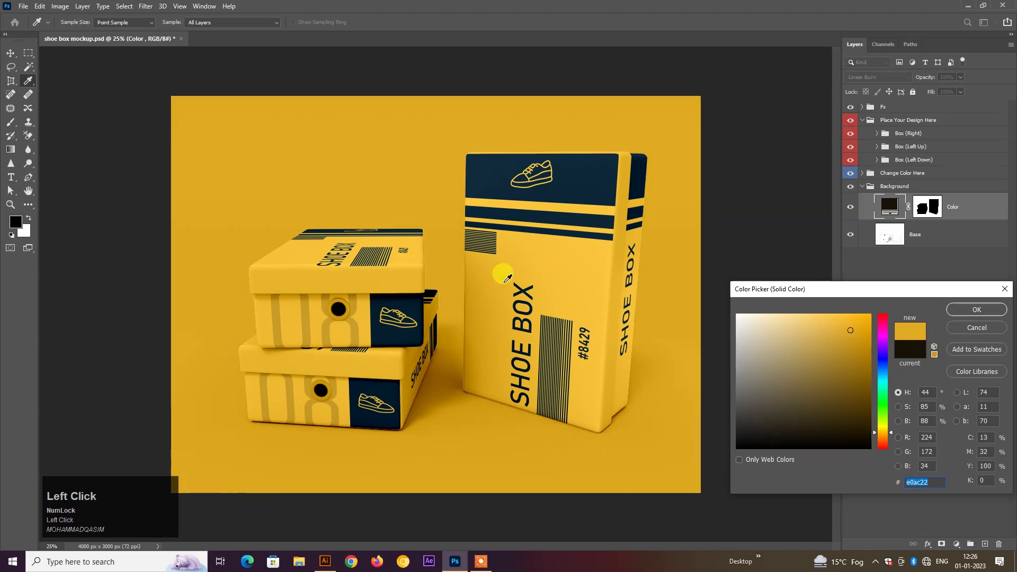
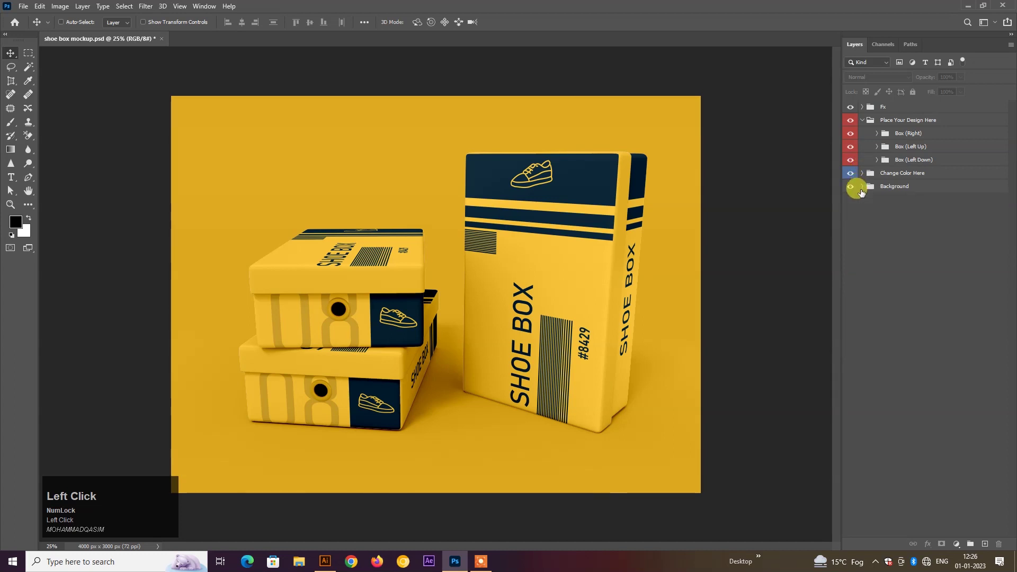
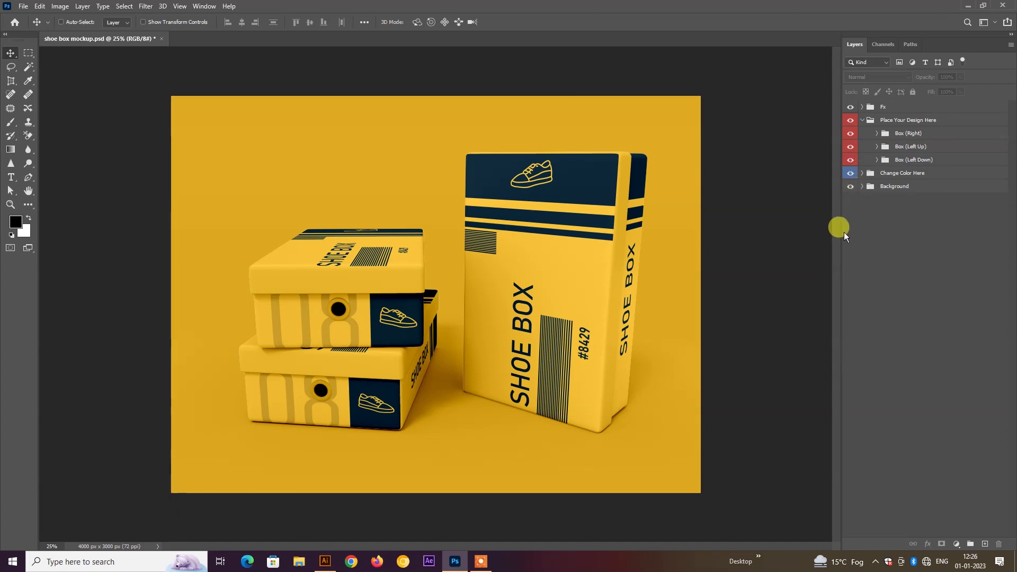